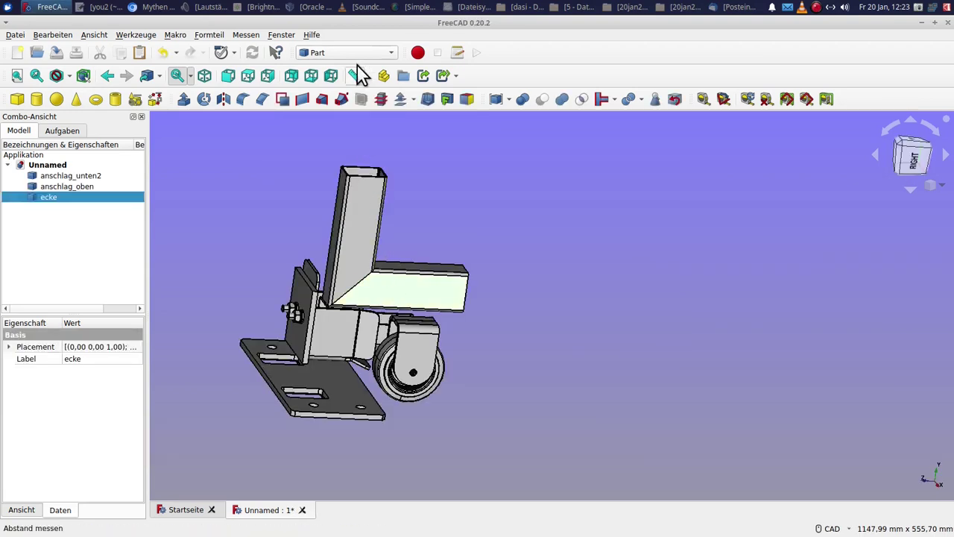
Switch the workbench to Arch to get the architecture drafting tools.
click(366, 57)
click(359, 27)
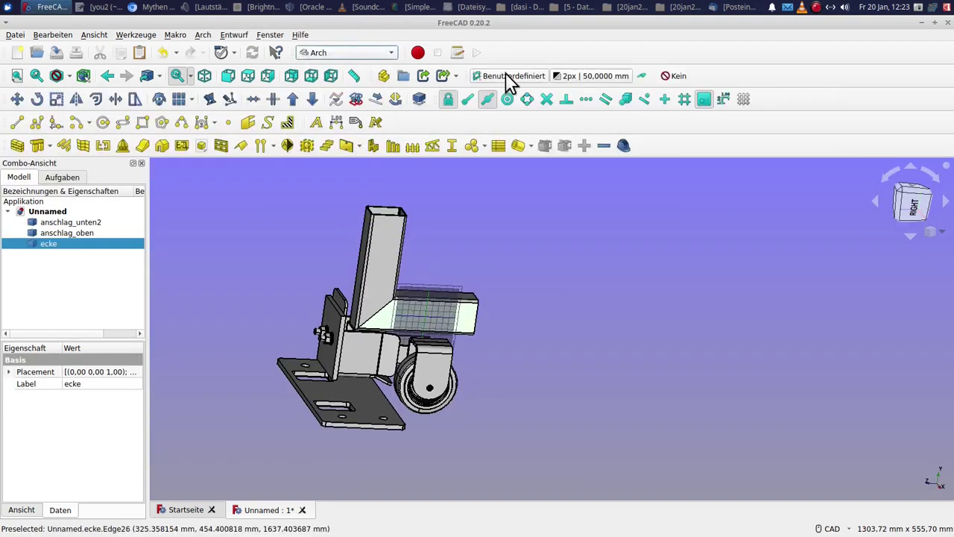
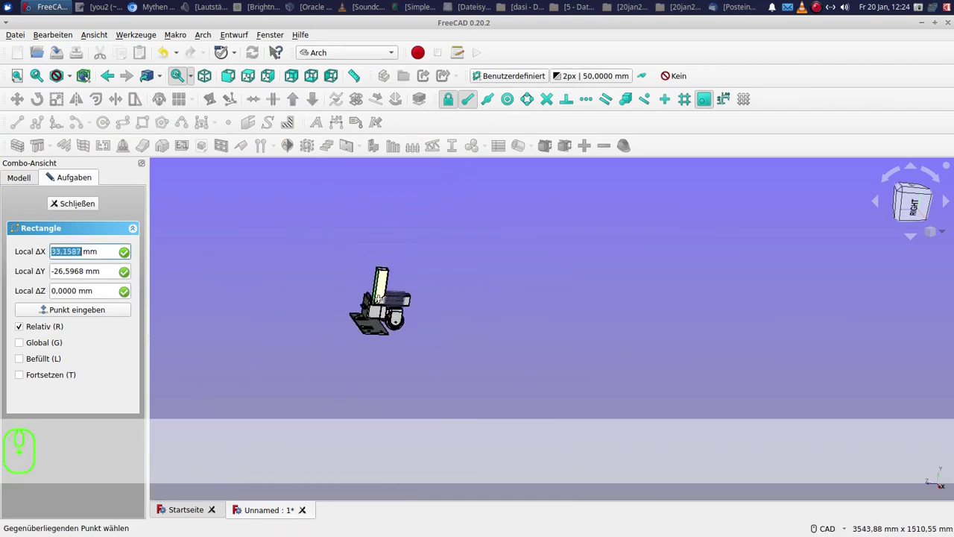
Size the rectangle 2000 mm in X and -3000 mm in Y from the tube corner.
text(2)
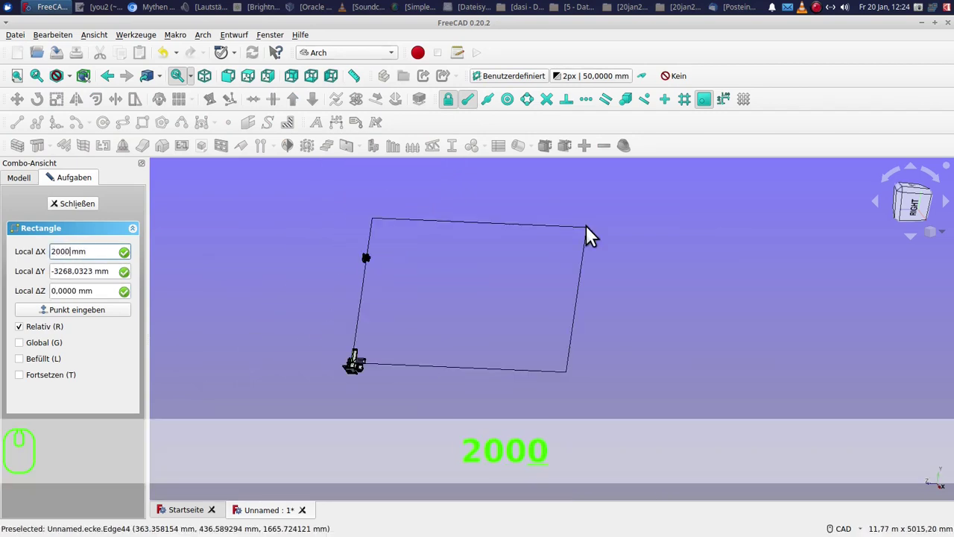
key(Tab)
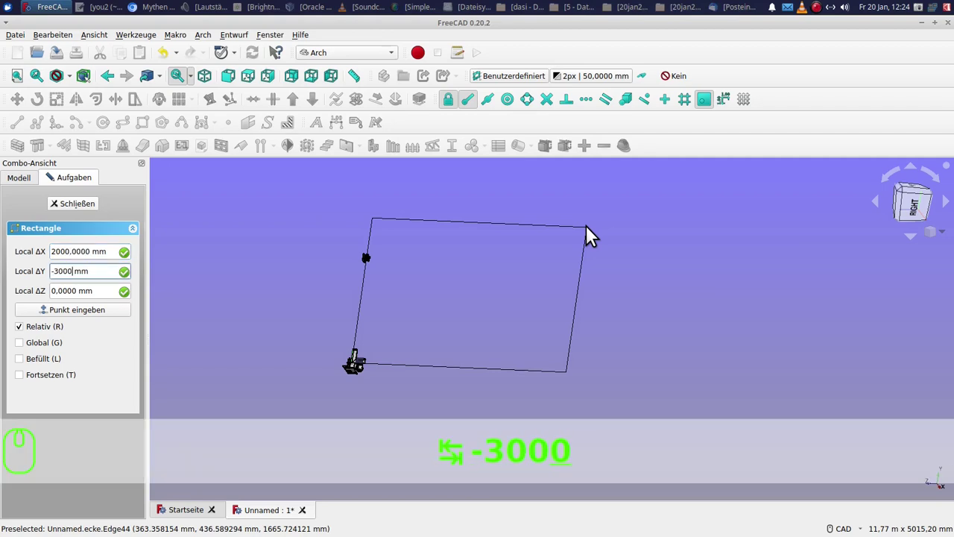
text(-3000)
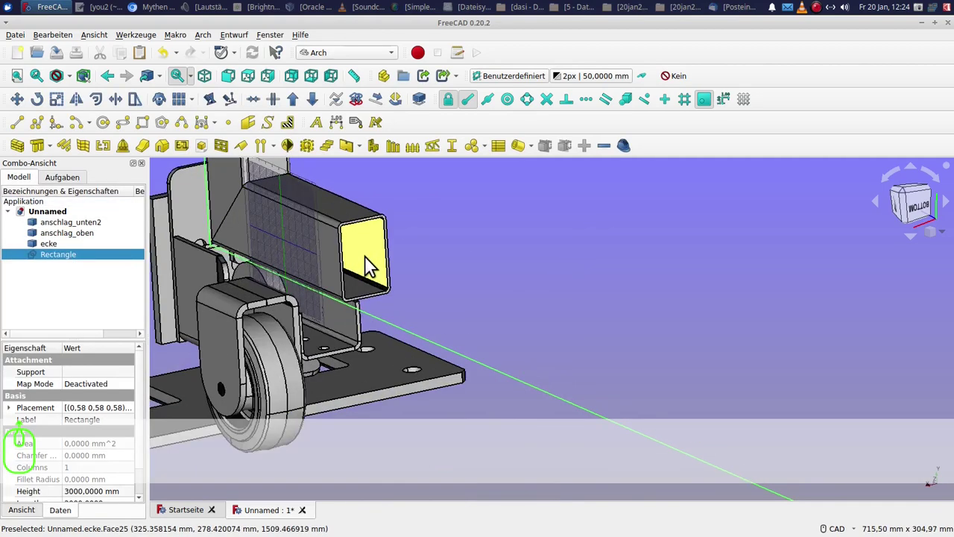
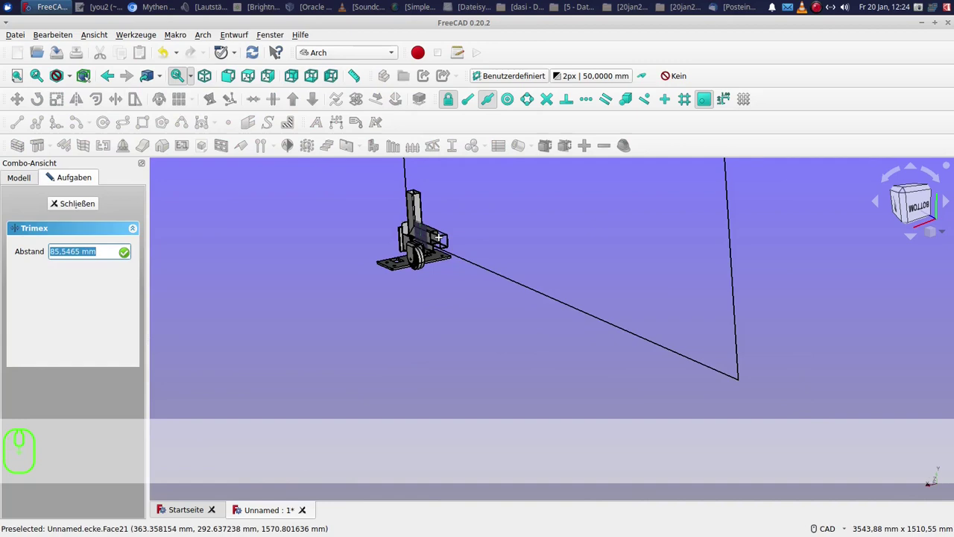
Extend the horizontal tube's end with Trimex to the rectangle's corner.
click(552, 301)
scroll(up, 3)
scroll(up, 3)
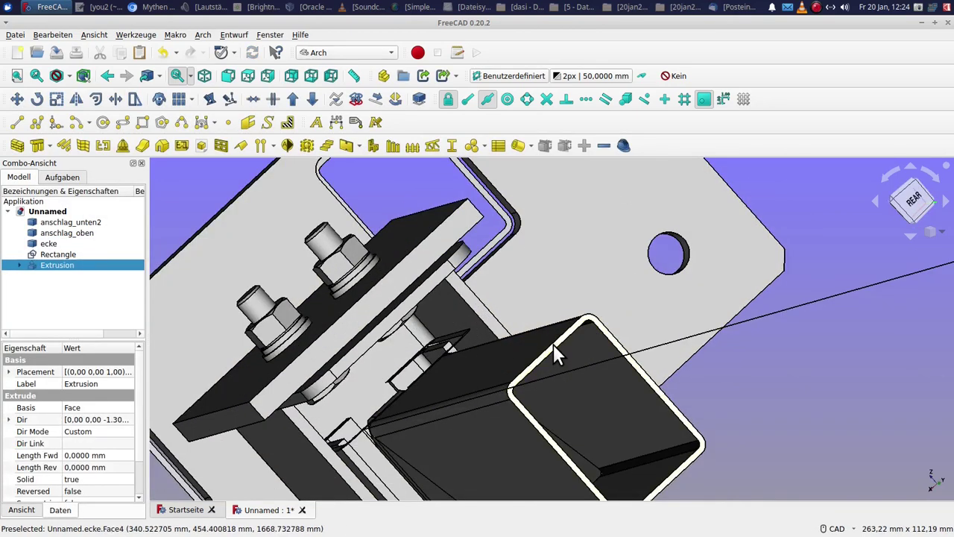
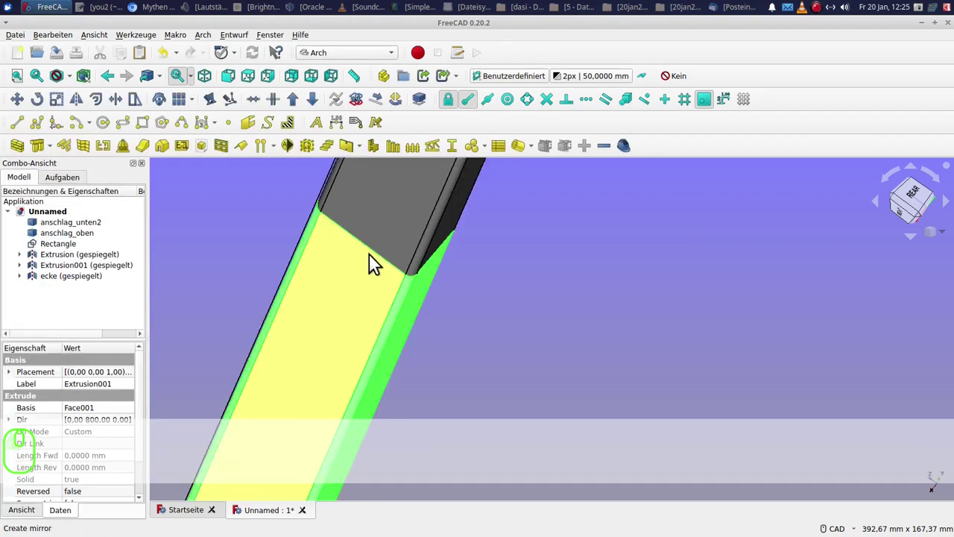
Select the mirrored corner piece and tubes and mirror them again along the rectangle line.
scroll(down, 3)
click(24, 307)
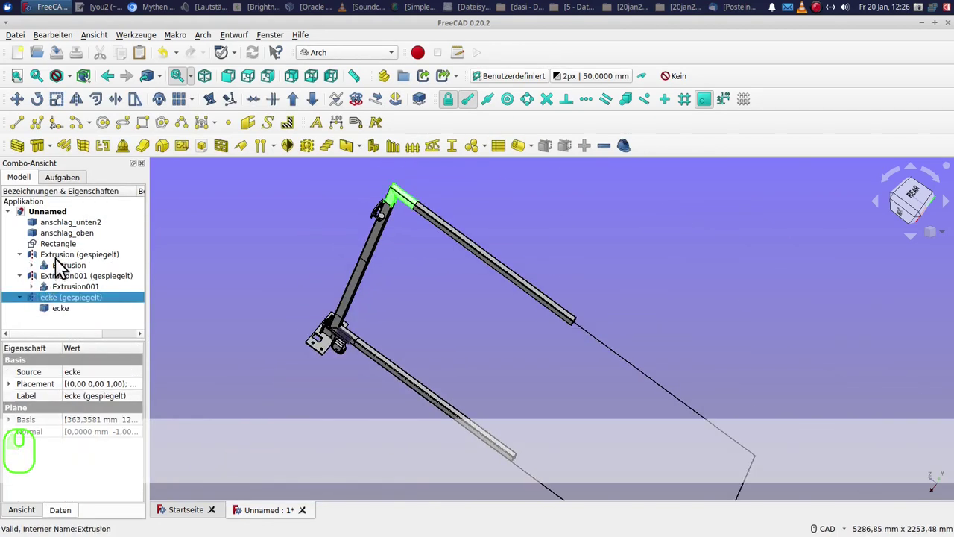
click(64, 263)
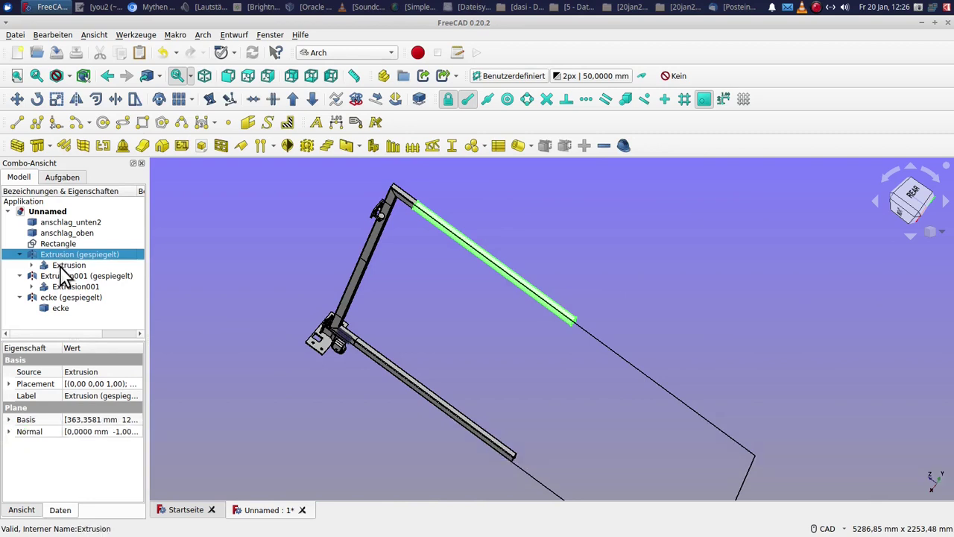
click(64, 317)
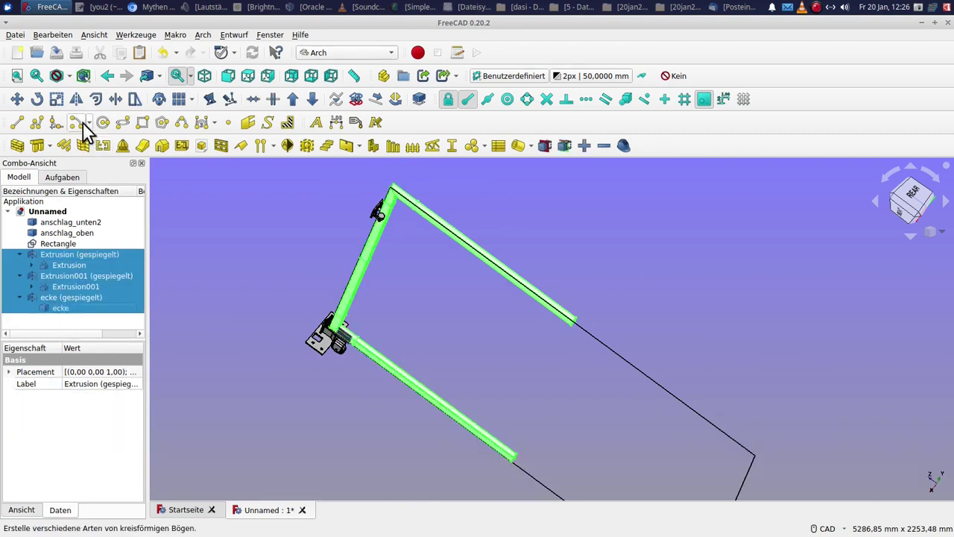
click(88, 110)
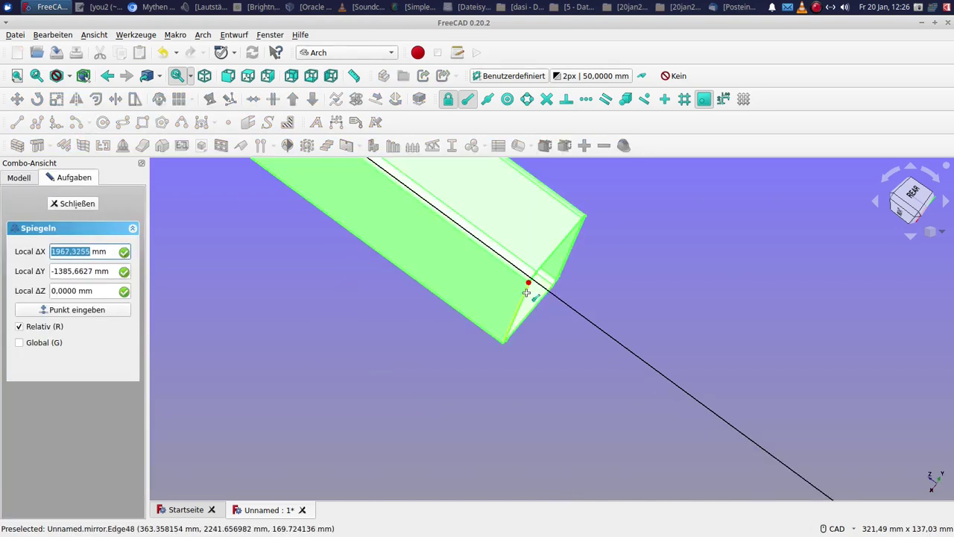
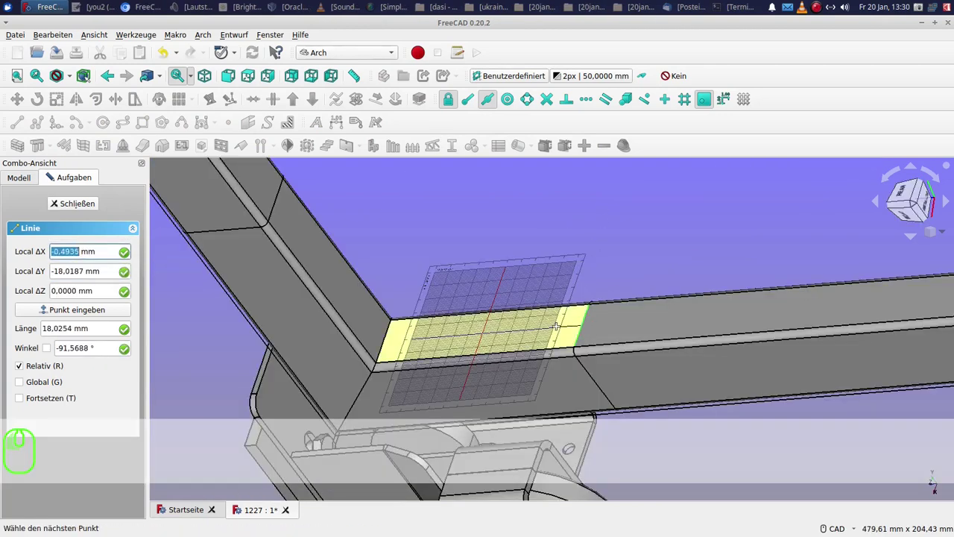
Draw a guide line along the bottom tube and start an upright line constrained along Y.
double_click(471, 107)
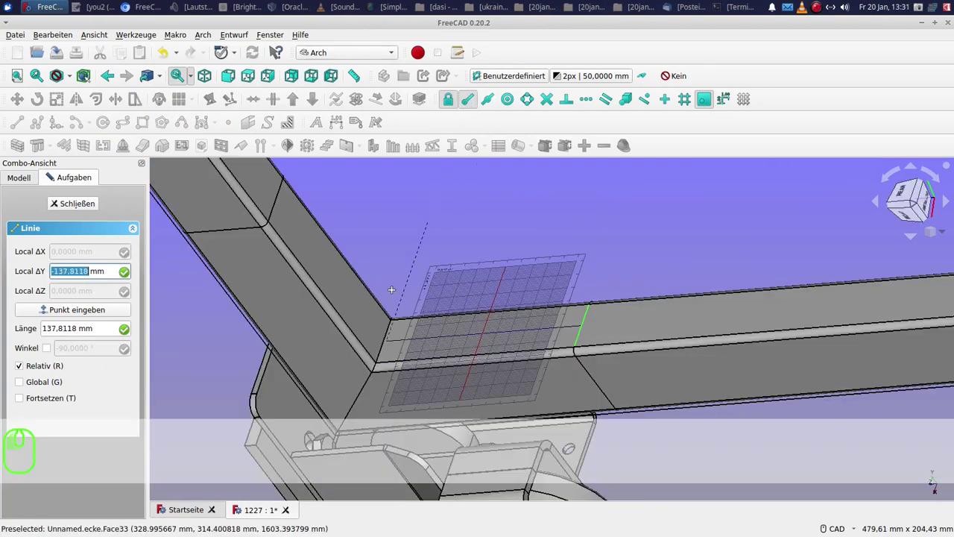
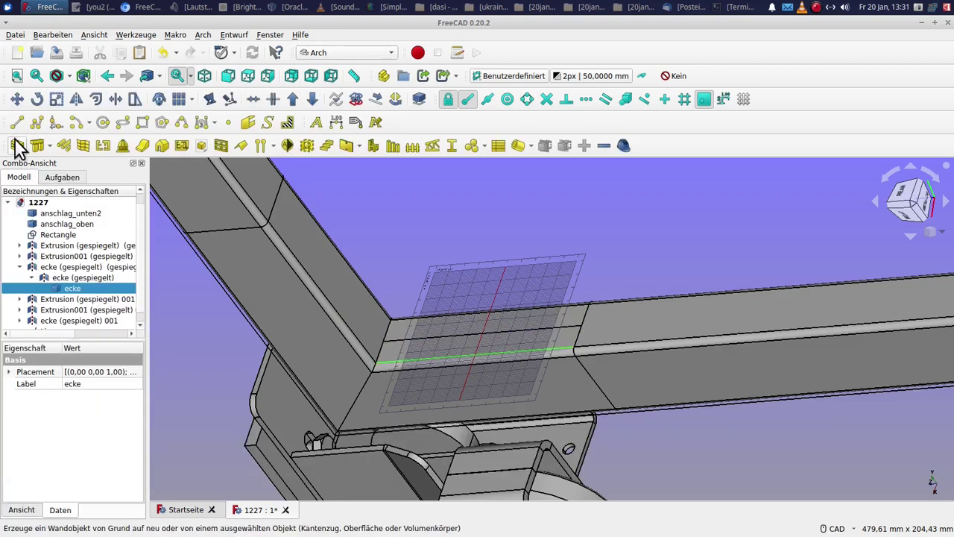
click(21, 132)
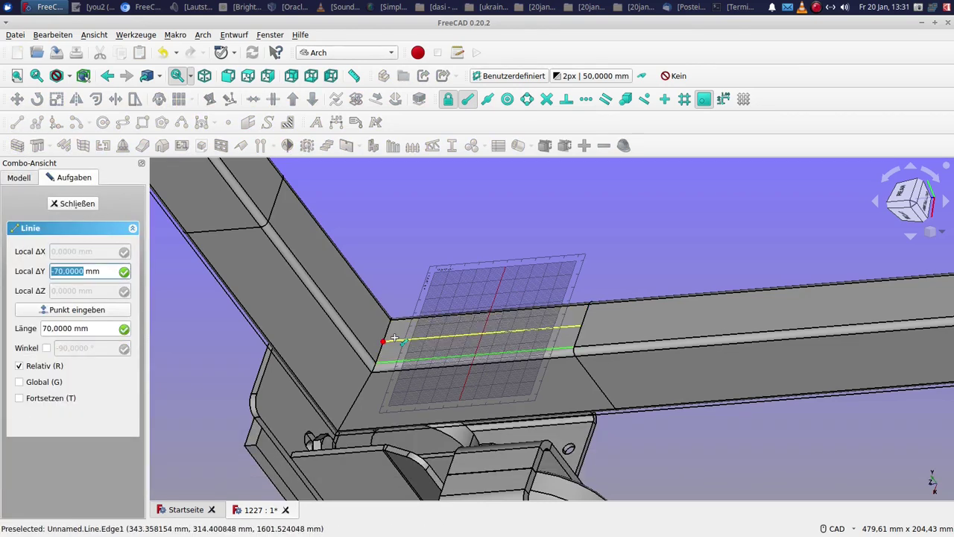
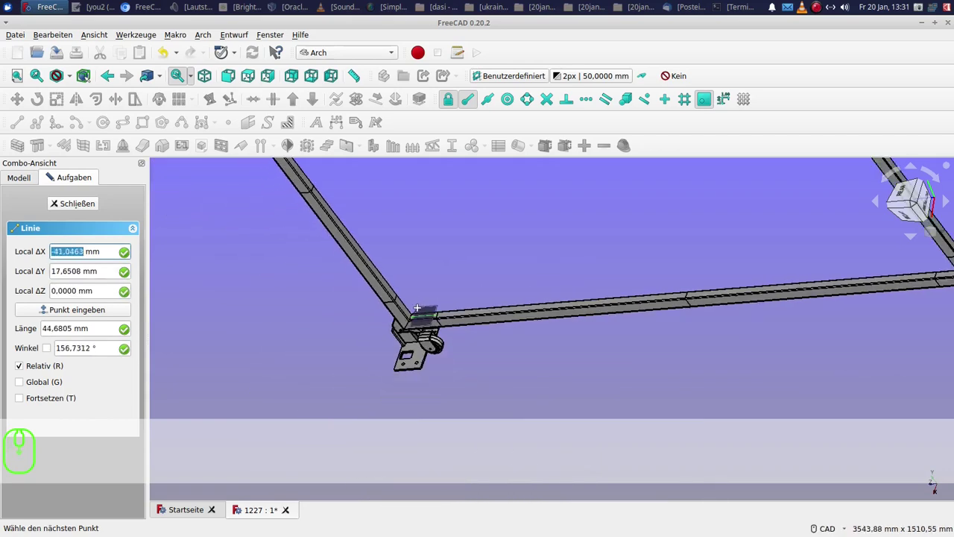
key(y)
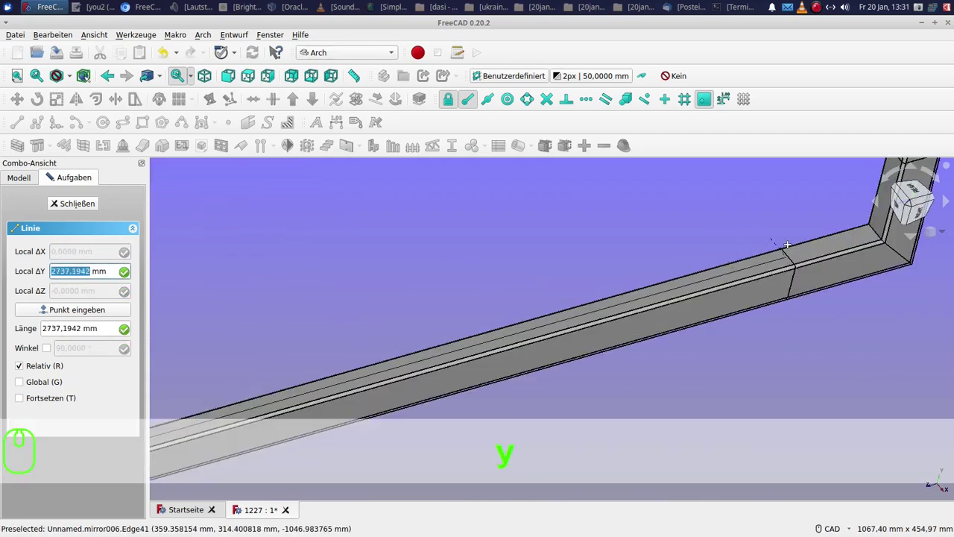
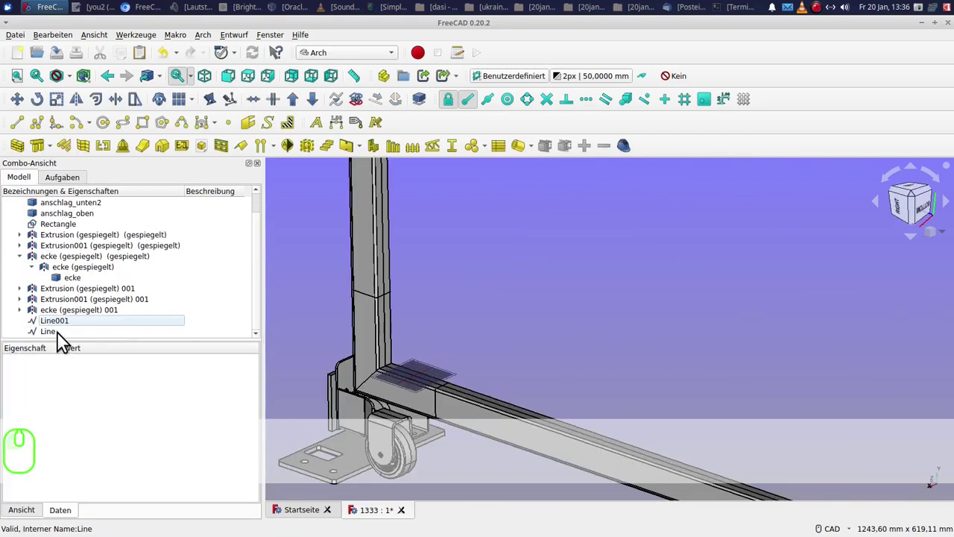
Make a Path Array repeating the upright line along the bottom guide line Line001.
click(63, 340)
click(466, 397)
click(194, 108)
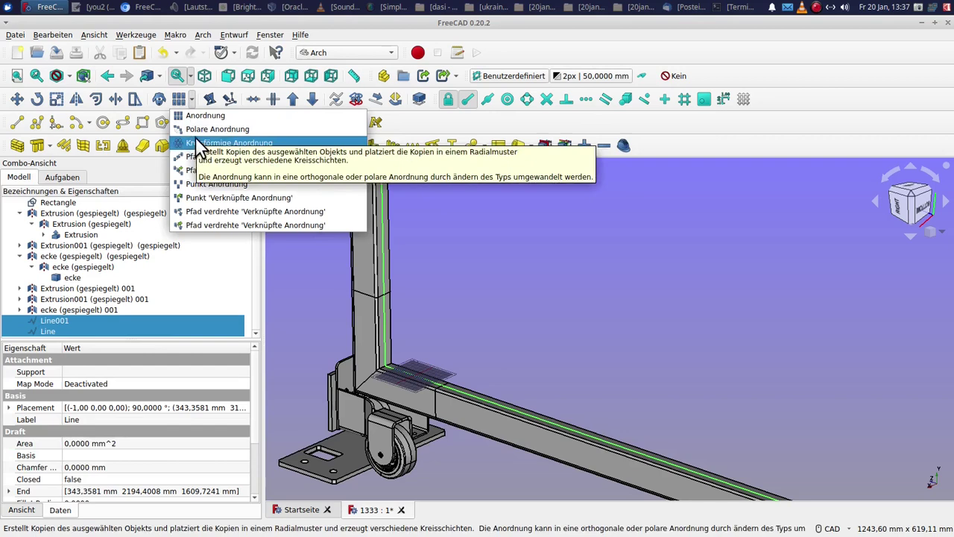
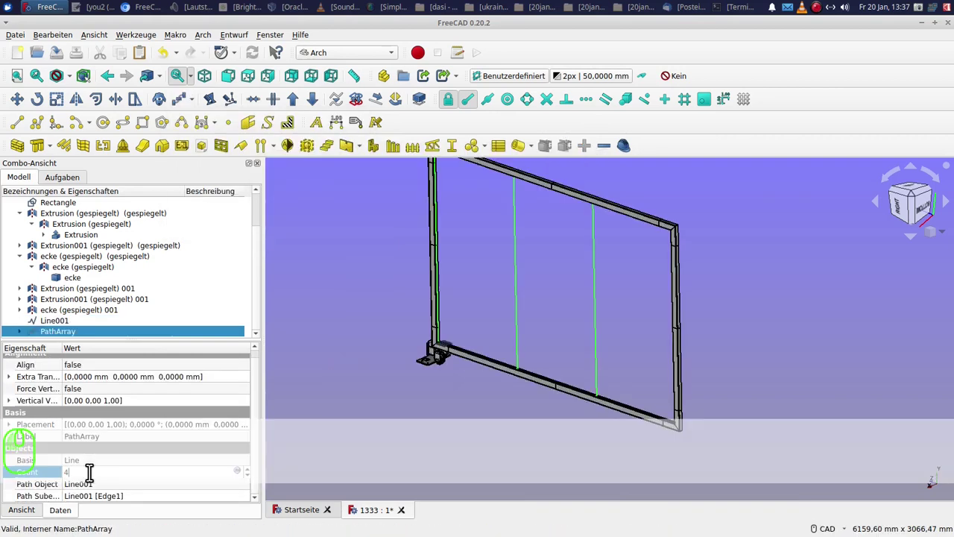
key(0)
click(345, 430)
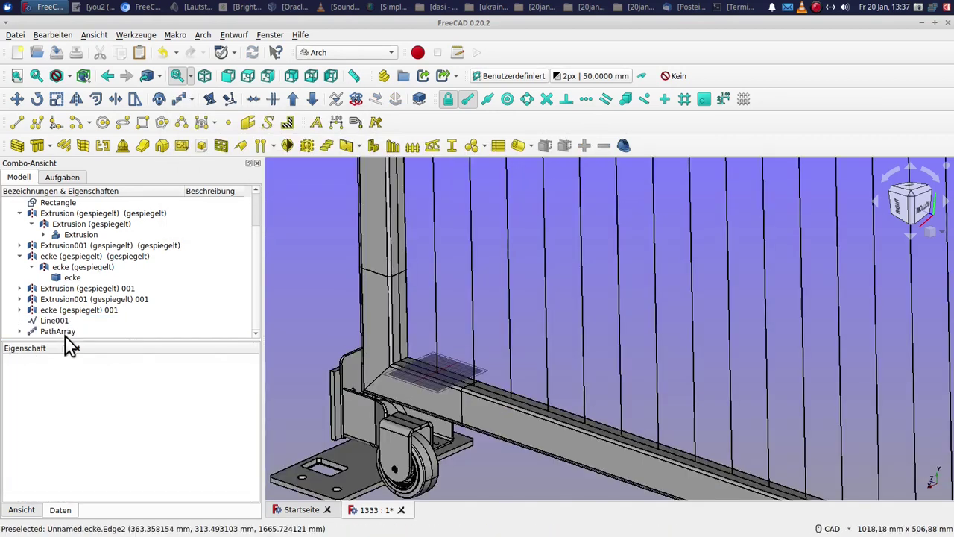
Switch to the Part workbench and select the PathArray for splitting.
click(64, 340)
click(374, 60)
double_click(331, 207)
Explode the PathArray compound and turn the extracted lines into Arch pipes.
click(209, 42)
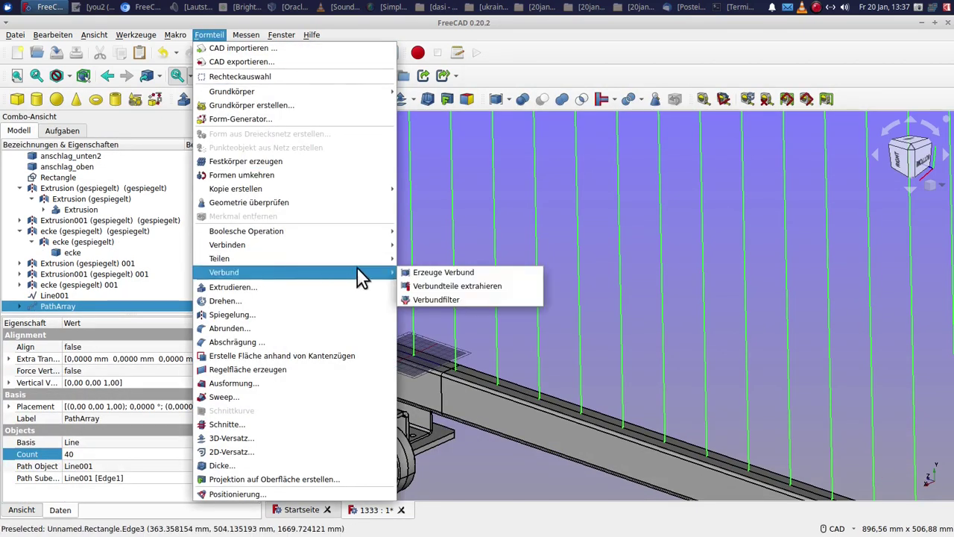
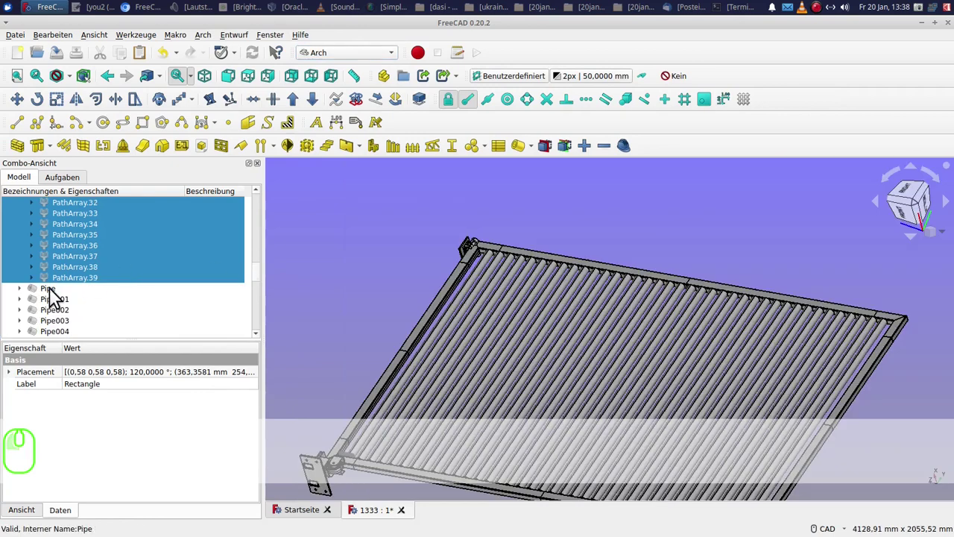
click(55, 296)
drag(263, 279, 188, 336)
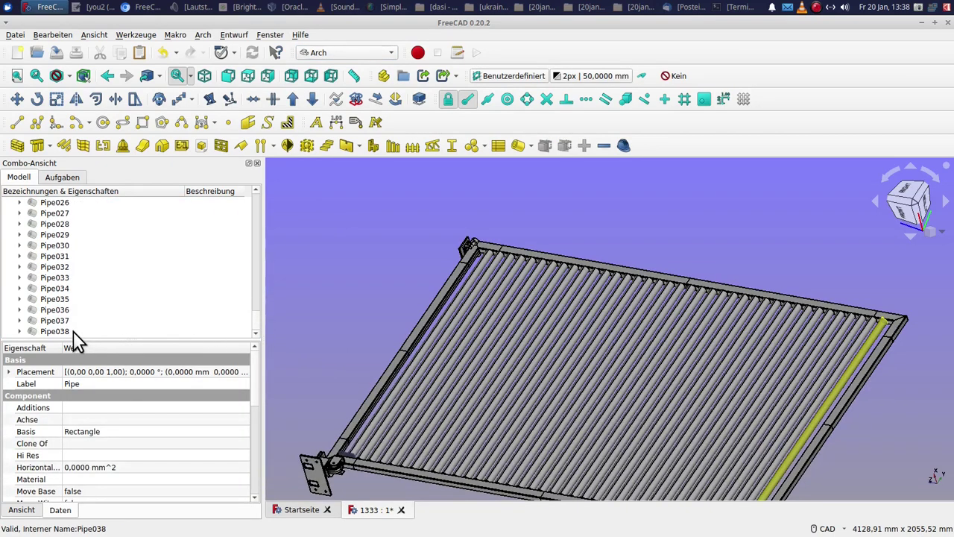
click(79, 339)
Lengthen the lower guide rail Extrusion002 by 5 m with Trimex from the side view.
click(79, 339)
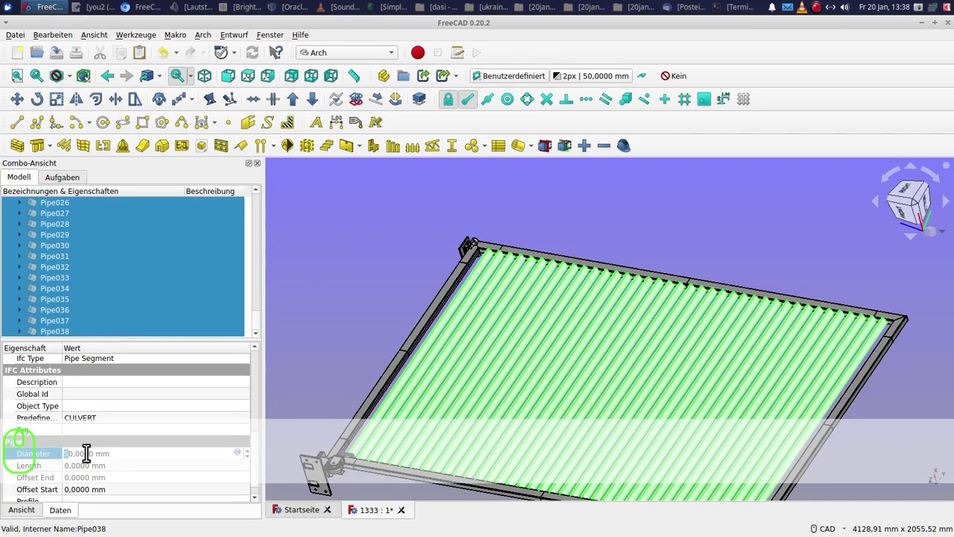
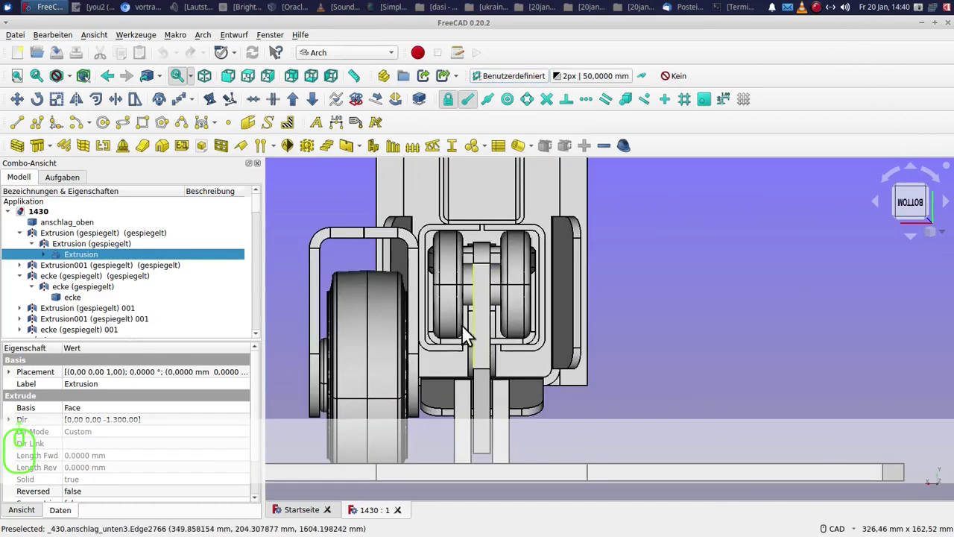
click(448, 348)
drag(120, 106, 170, 130)
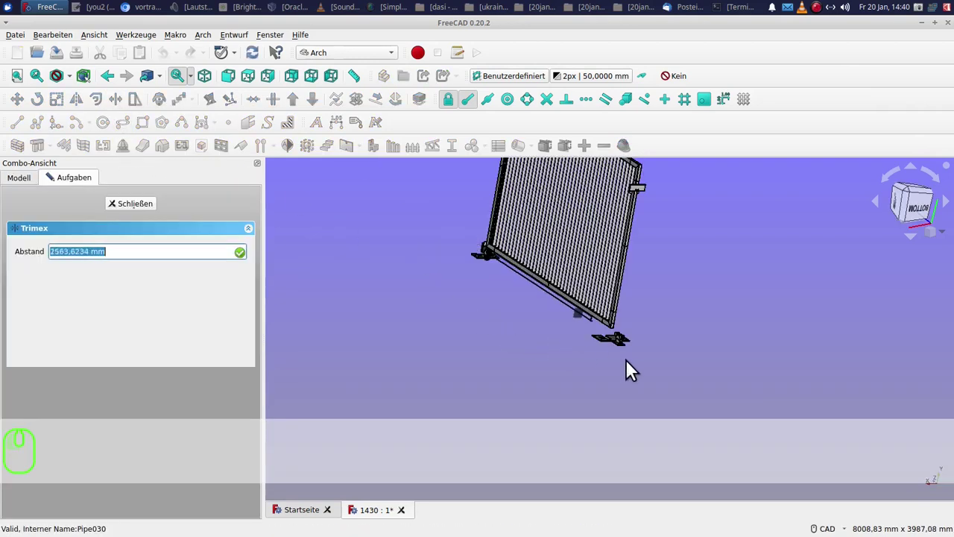
key(5)
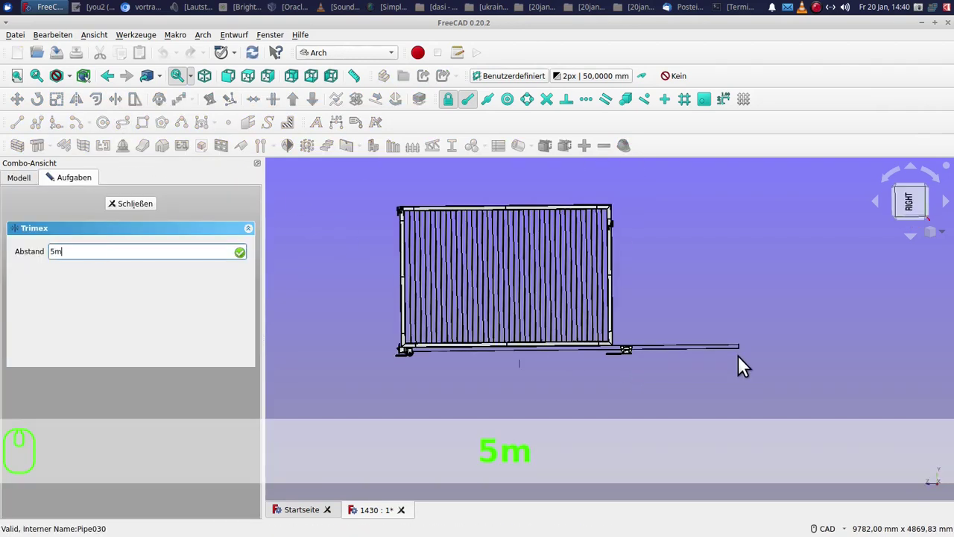
text(5m ↩)
click(499, 315)
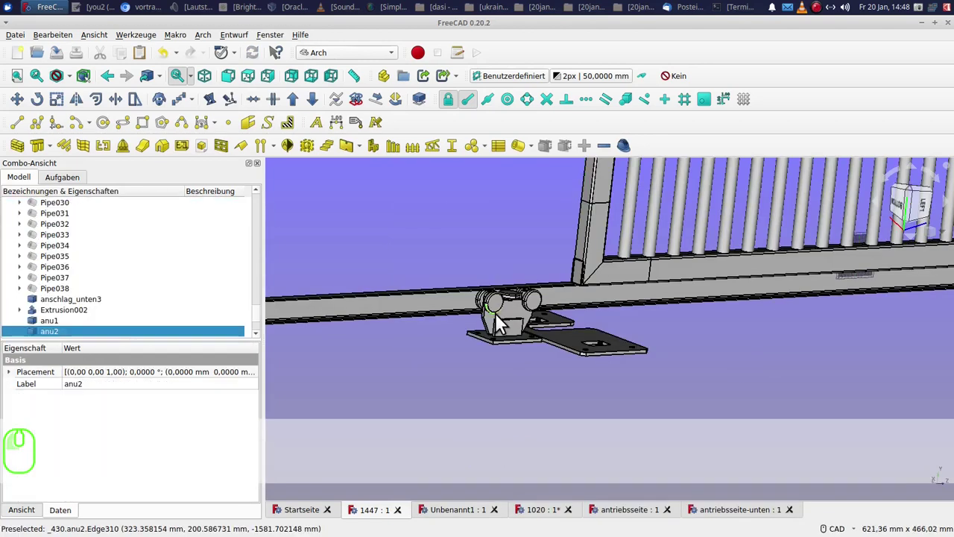
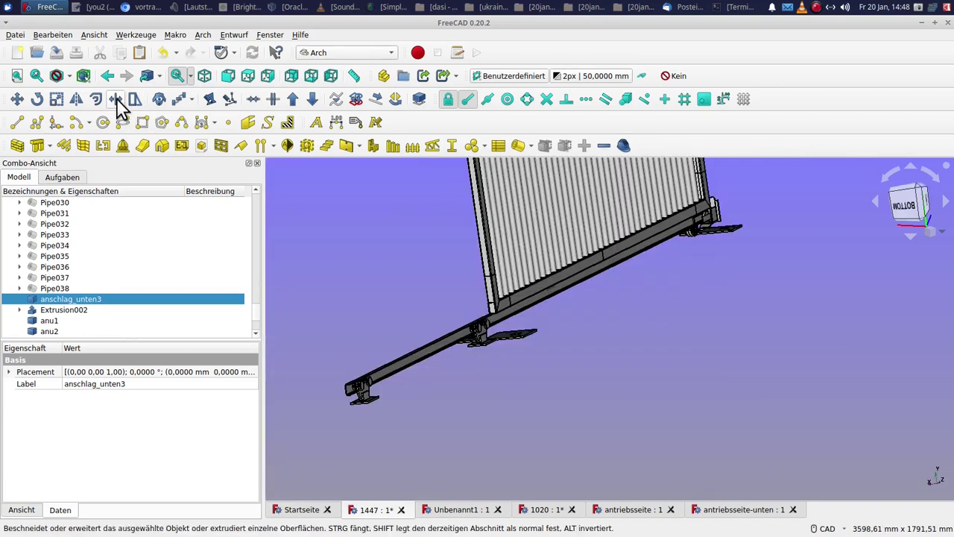
Stretch the guide beam and its running rail Extrusion003 past the gate with Trimex.
click(121, 105)
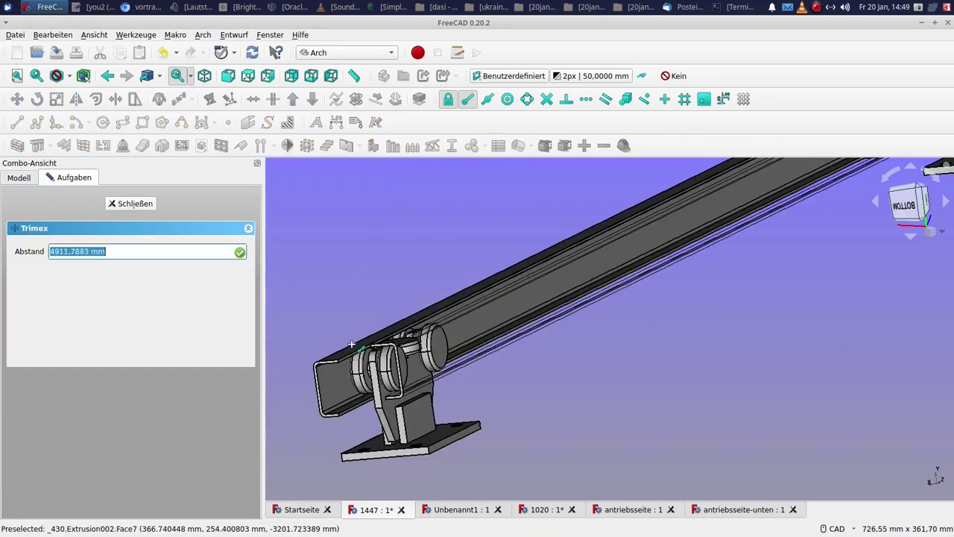
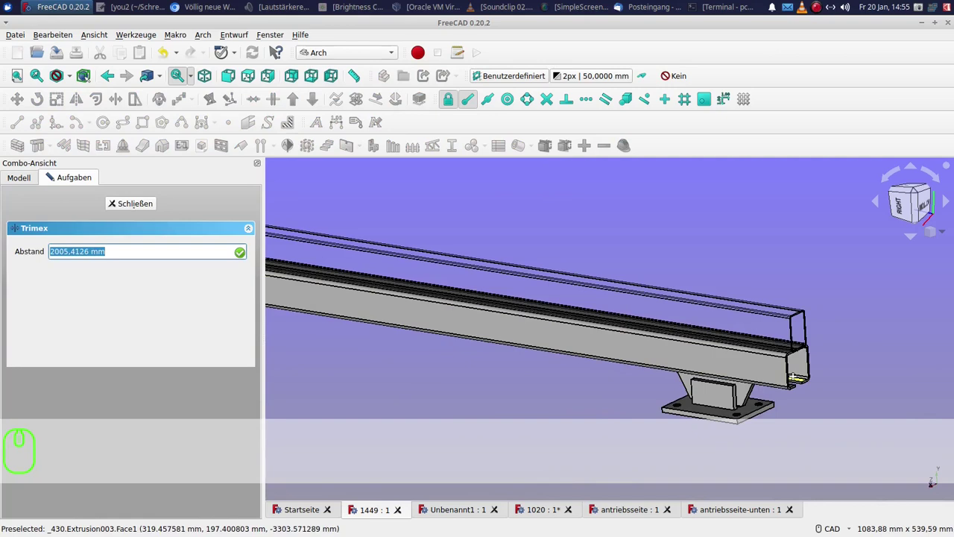
click(797, 384)
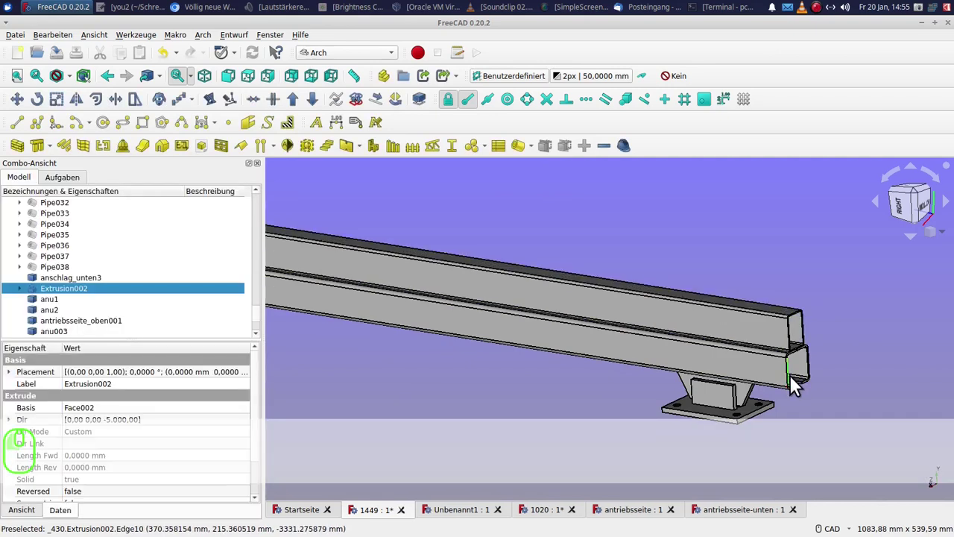
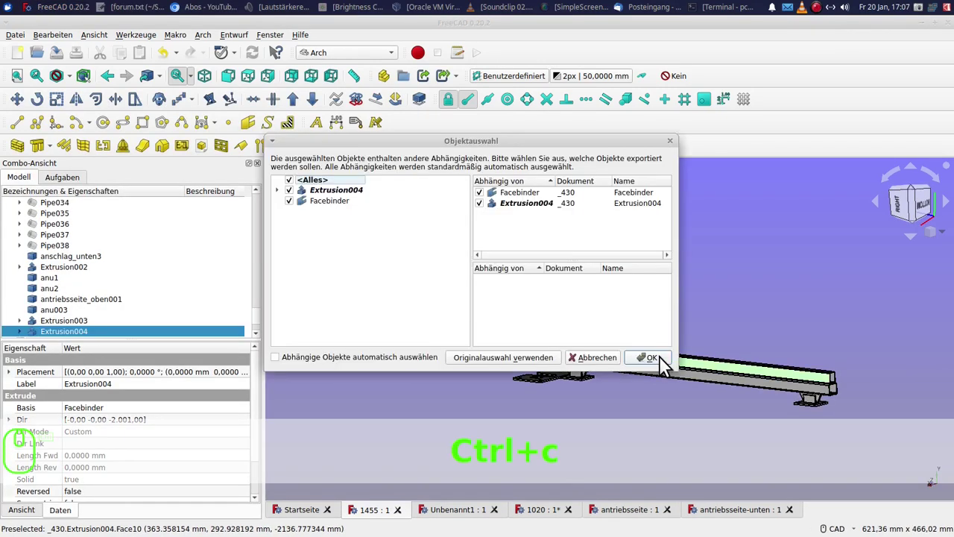
Paste the copied profile with its Facebinder, move it to the upper corner and extend it outward.
click(290, 186)
click(295, 196)
click(654, 367)
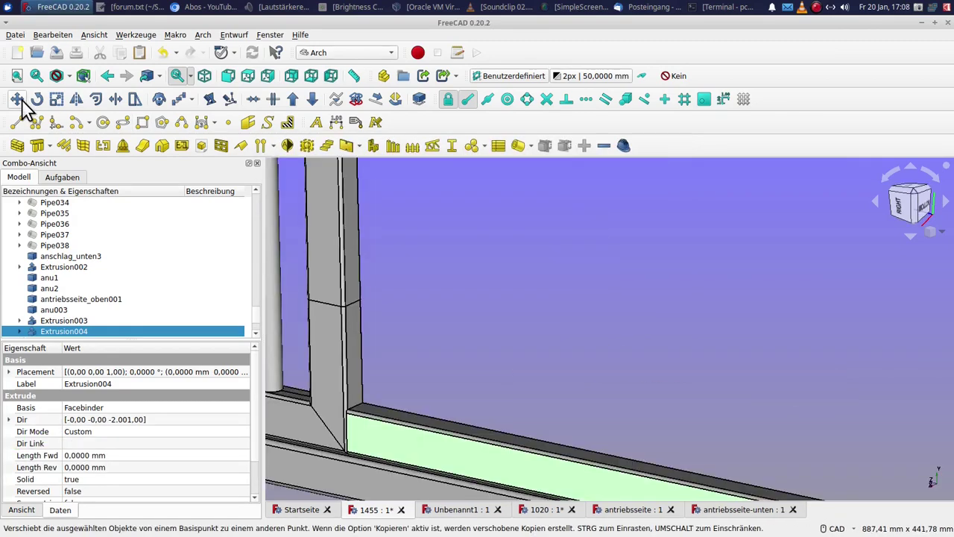
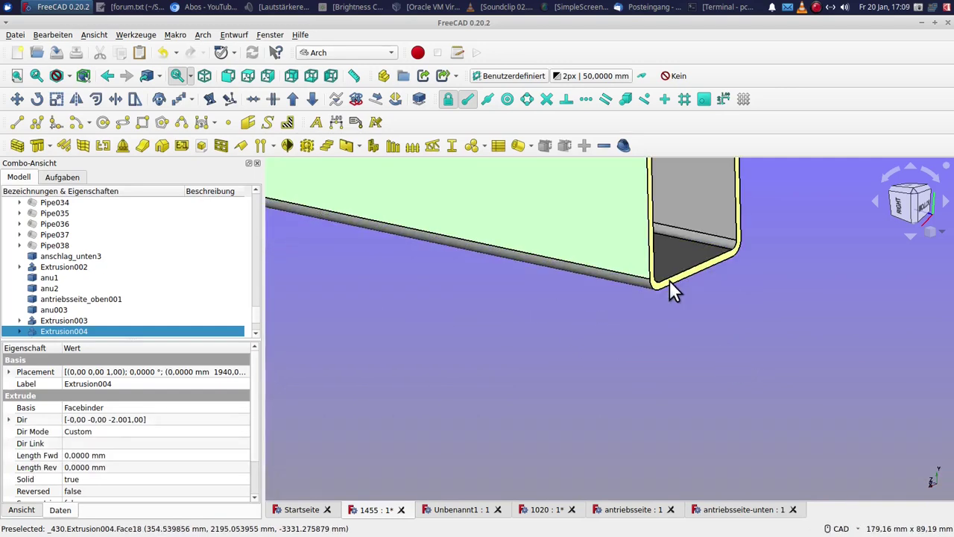
click(672, 281)
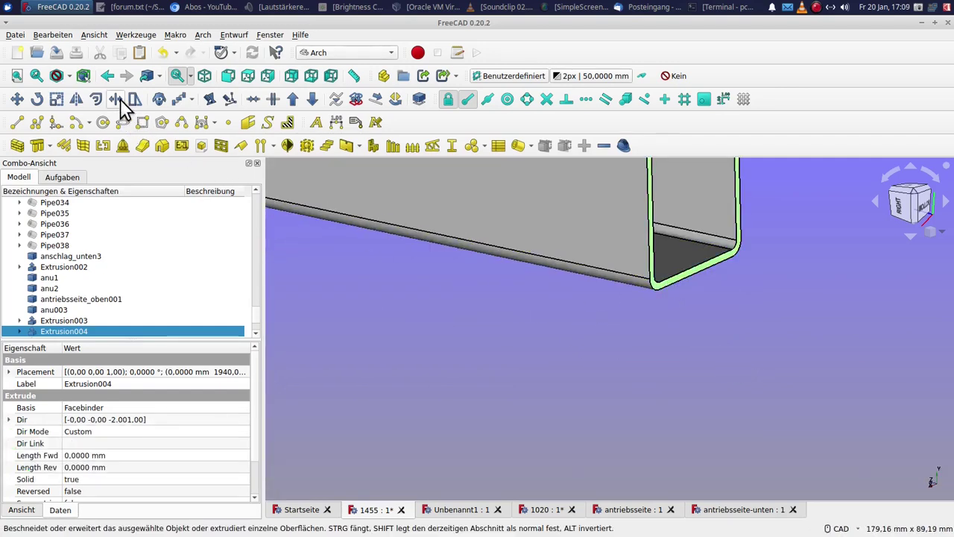
click(123, 106)
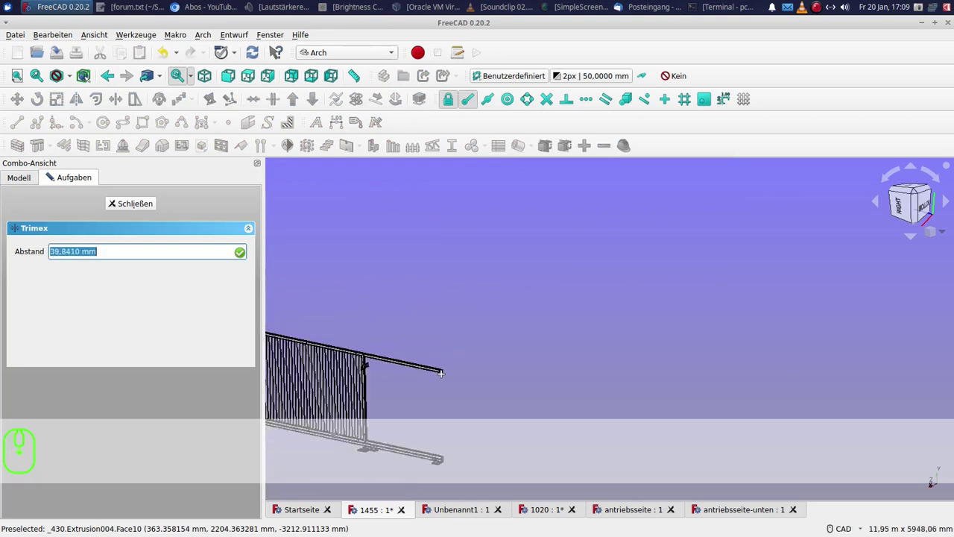
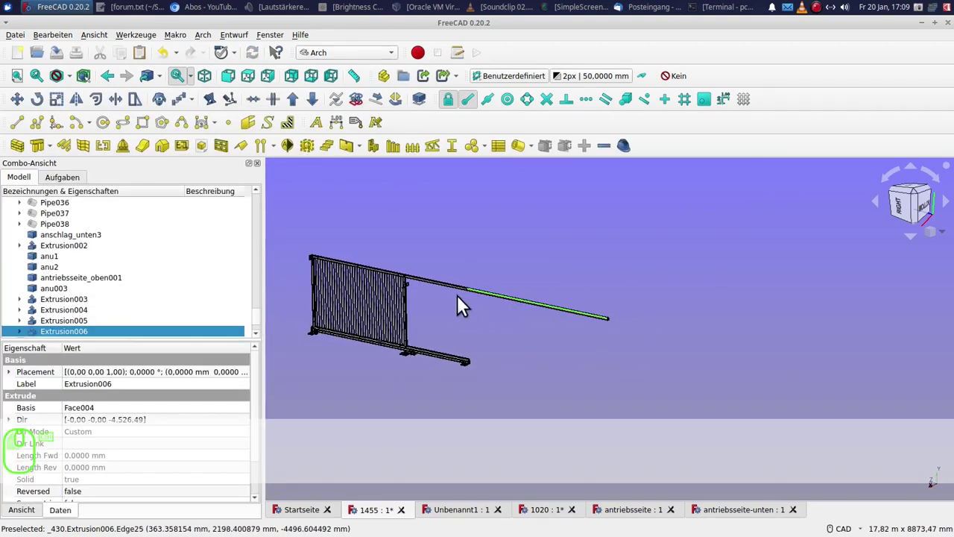
Combine Extrusion004 and Extrusion006 into a single Compound.
click(446, 292)
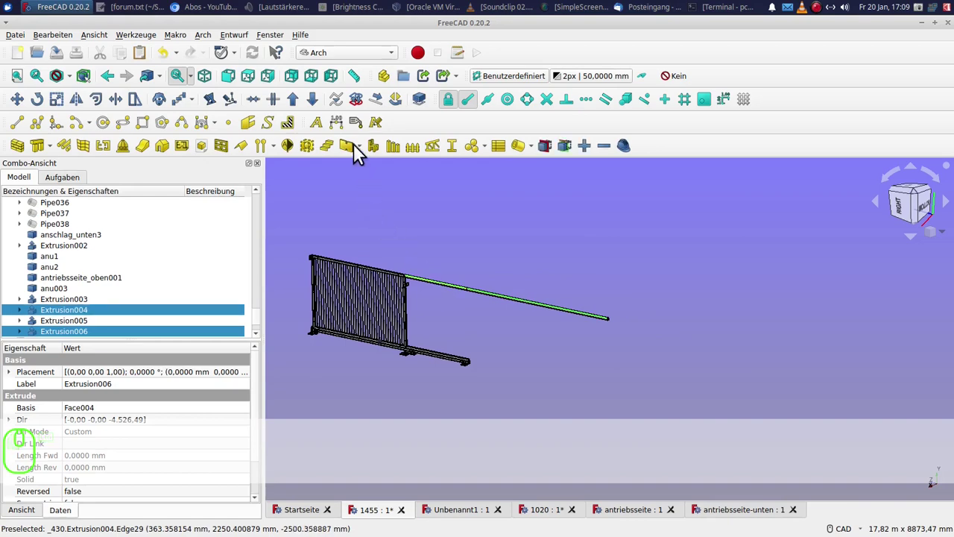
click(300, 106)
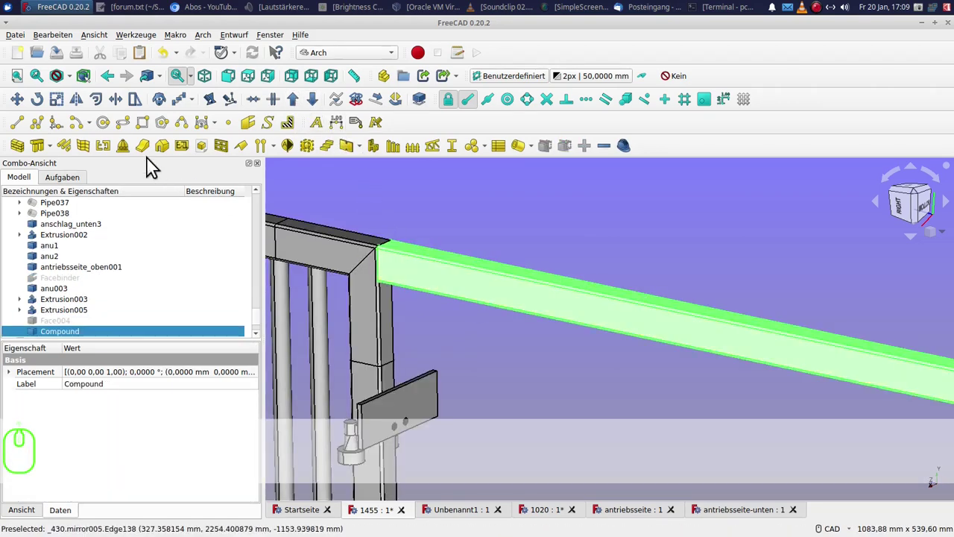
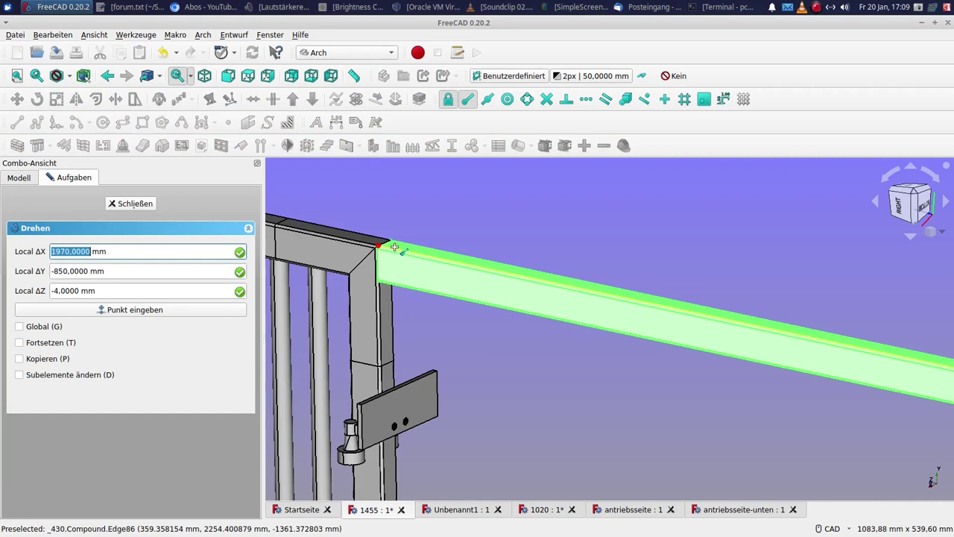
Rotate the top tube about its upper corner to roughly 316° so it slants as a diagonal brace.
click(400, 254)
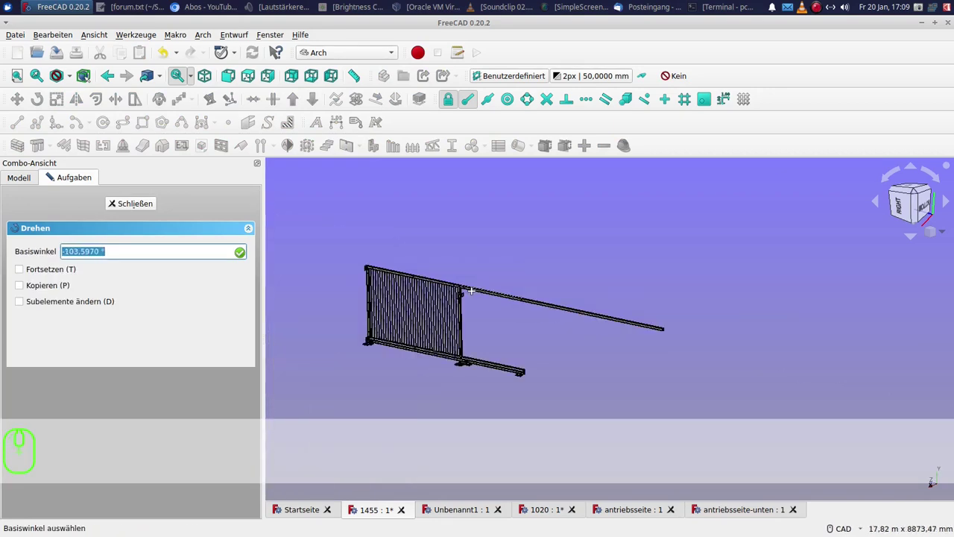
click(636, 322)
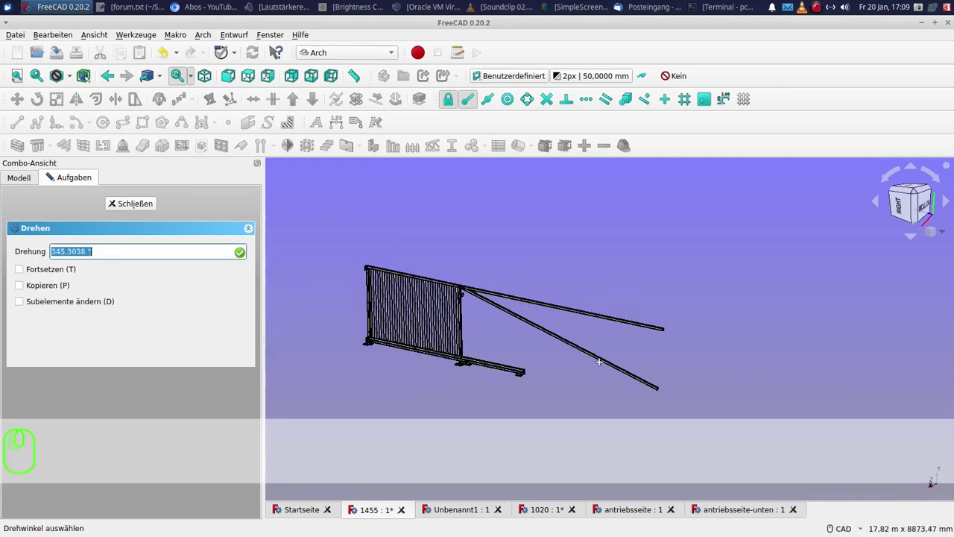
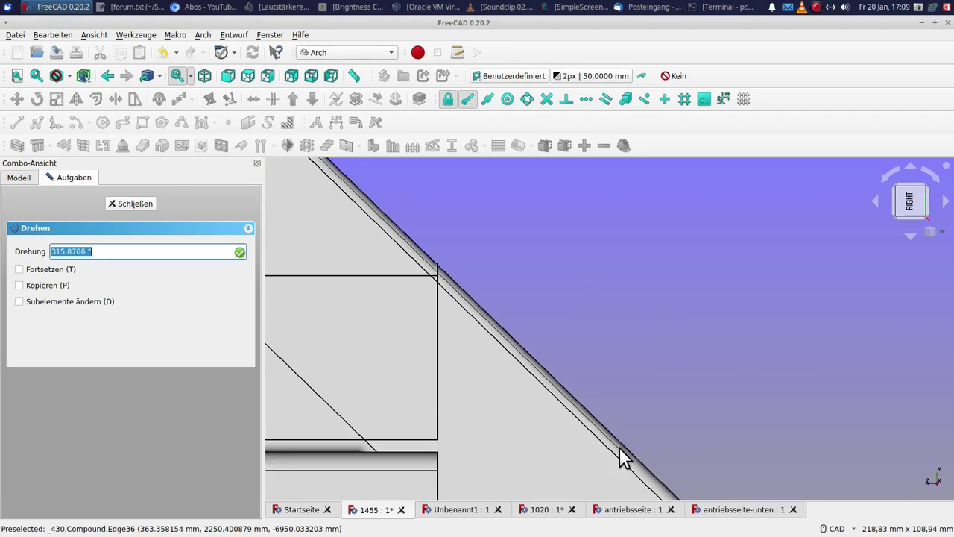
click(625, 455)
Select the diagonal brace and a frame face as cutting plane and start Arch Cut Plane.
click(463, 268)
click(436, 298)
click(550, 152)
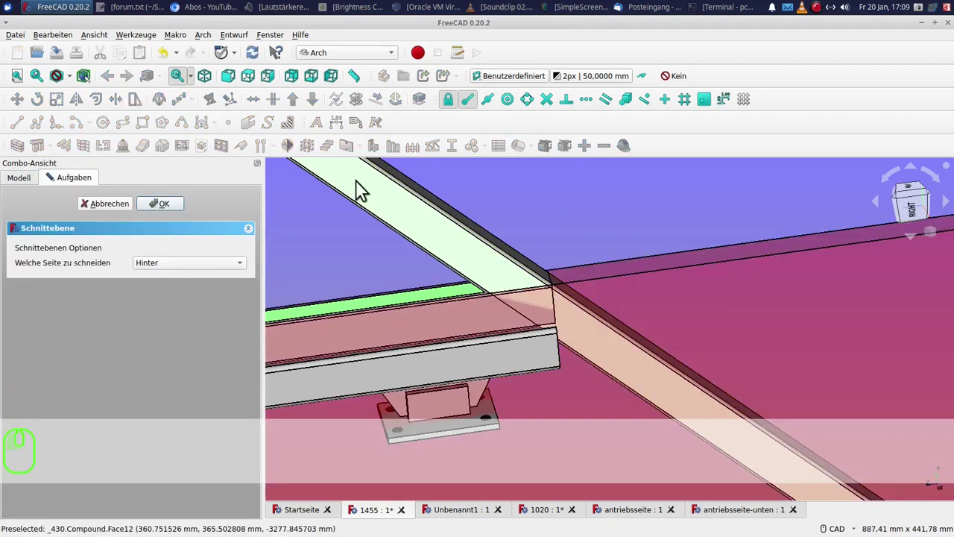
Confirm the plane cut trimming the brace flush with the frame, then begin a second plane cut.
click(169, 207)
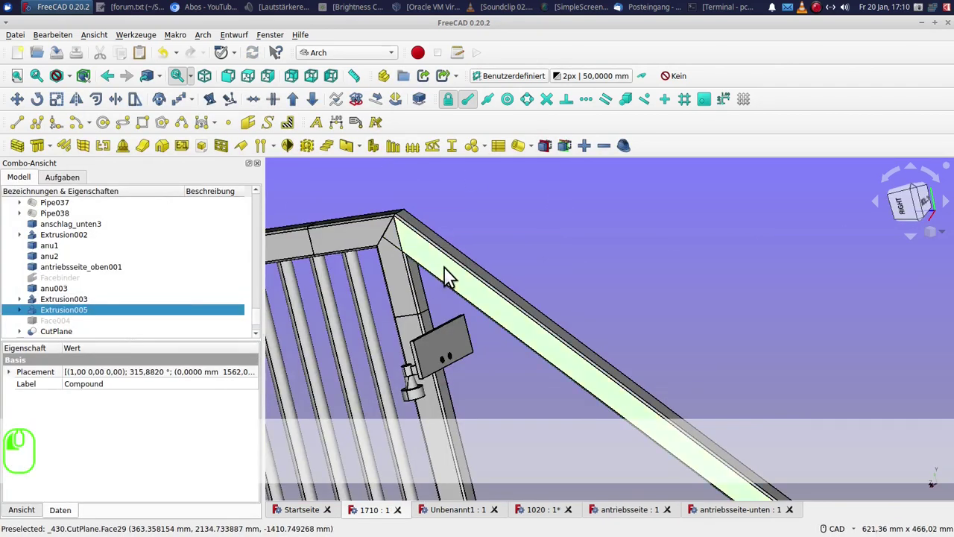
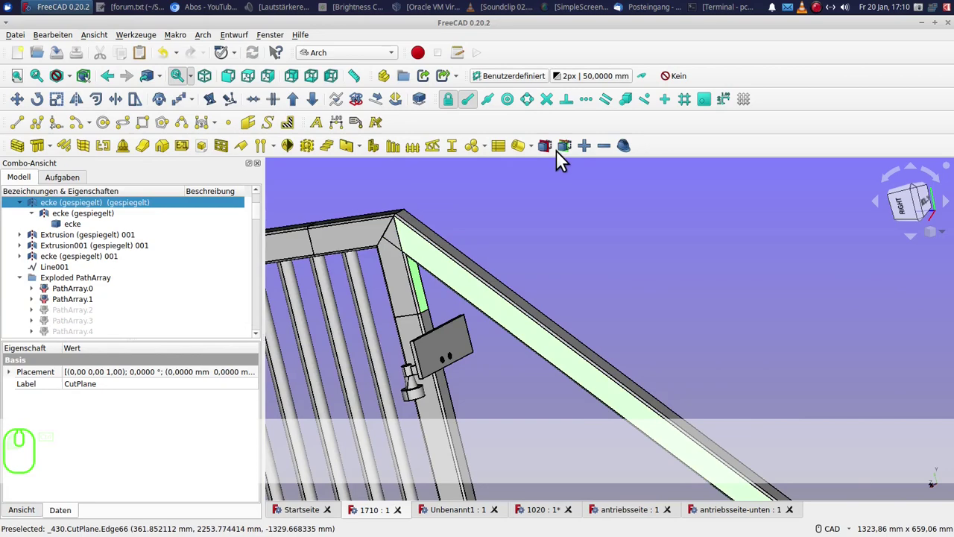
click(555, 152)
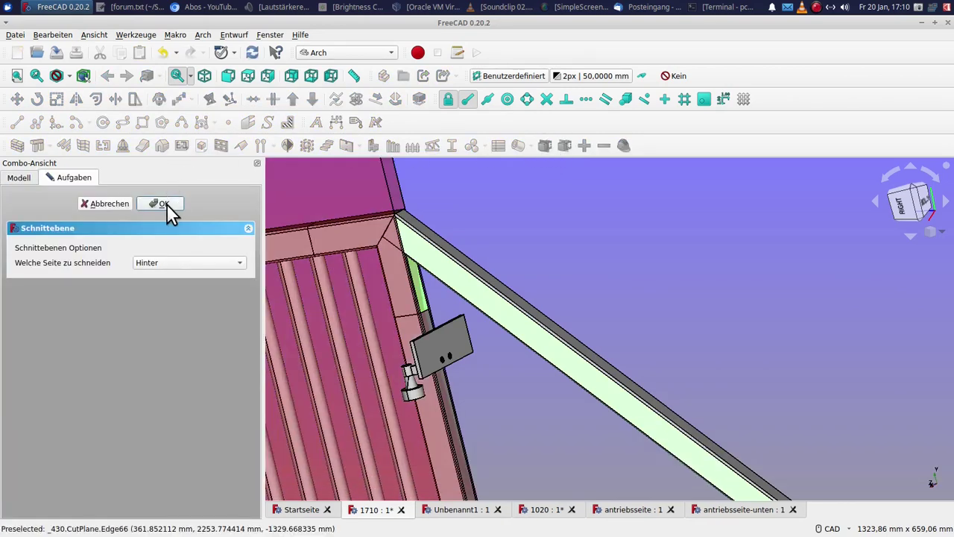